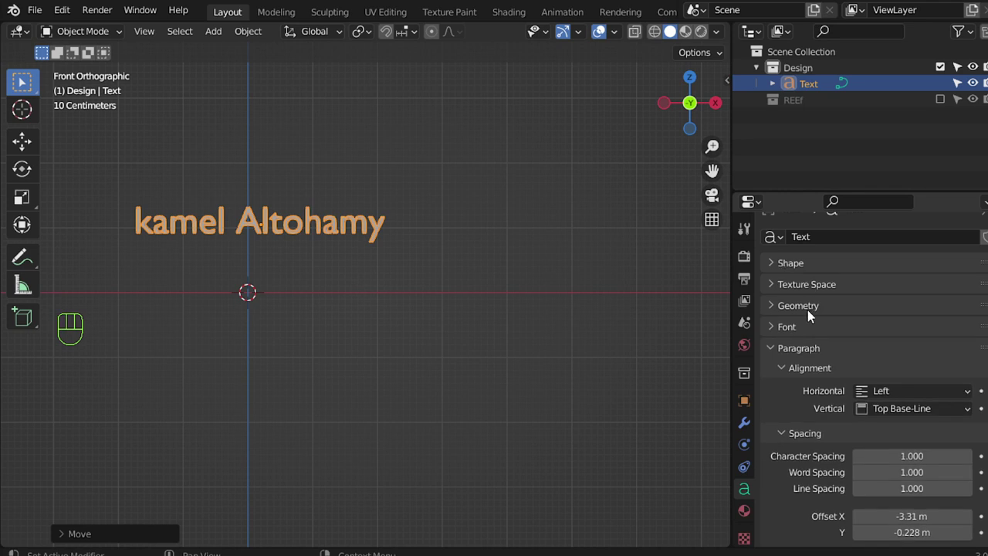
- Load the Autumn in November font file as the text's Regular font
{"action": "left_click", "coordinate": [797, 324]}
{"action": "left_click", "coordinate": [974, 354]}
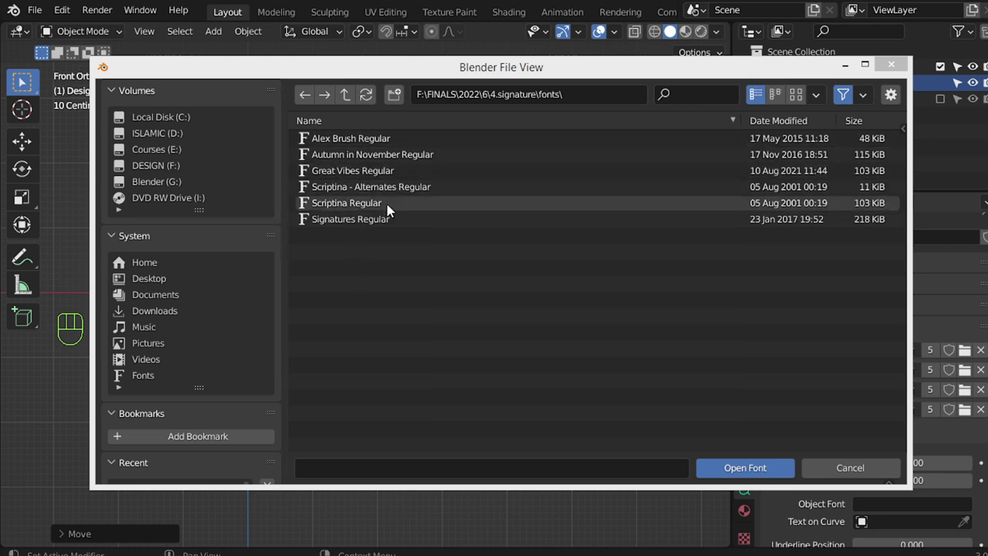
{"action": "middle_click", "coordinate": [355, 280]}
{"action": "left_click_drag", "start_coordinate": [287, 260], "coordinate": [500, 364]}
{"action": "left_click_drag", "start_coordinate": [436, 301], "coordinate": [439, 225]}
{"action": "left_click_drag", "start_coordinate": [546, 298], "coordinate": [862, 392]}
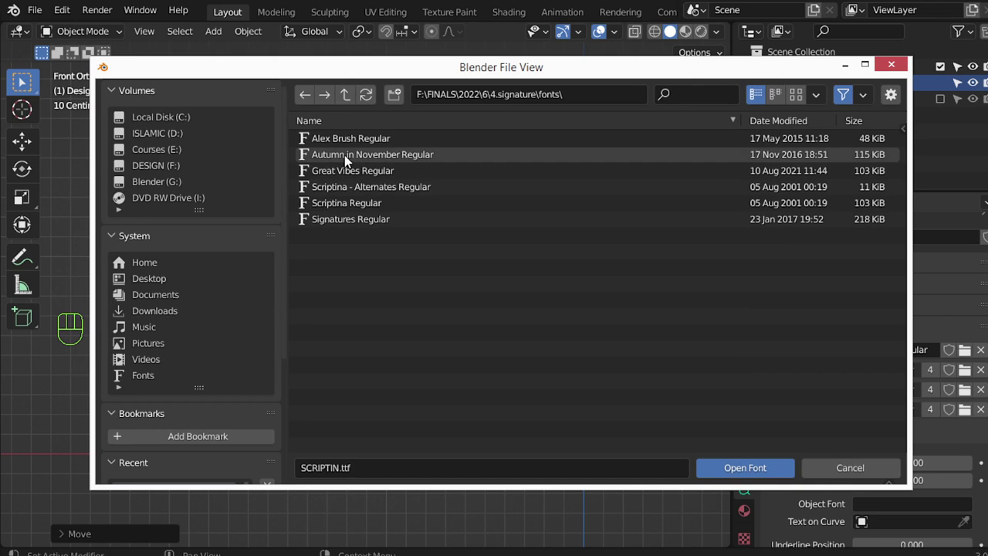
{"action": "middle_click", "coordinate": [500, 312]}
{"action": "middle_click", "coordinate": [521, 338]}
{"action": "middle_click", "coordinate": [498, 354]}
{"action": "key", "text": "g"}
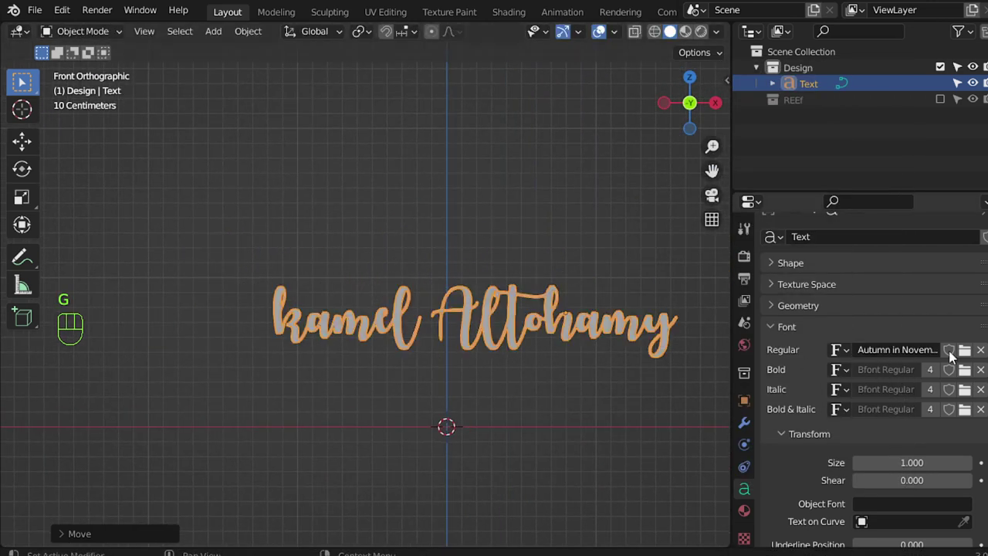
- Swap the Regular font to Signatures.otf so the name reads as a handwritten signature
{"action": "left_click", "coordinate": [966, 353]}
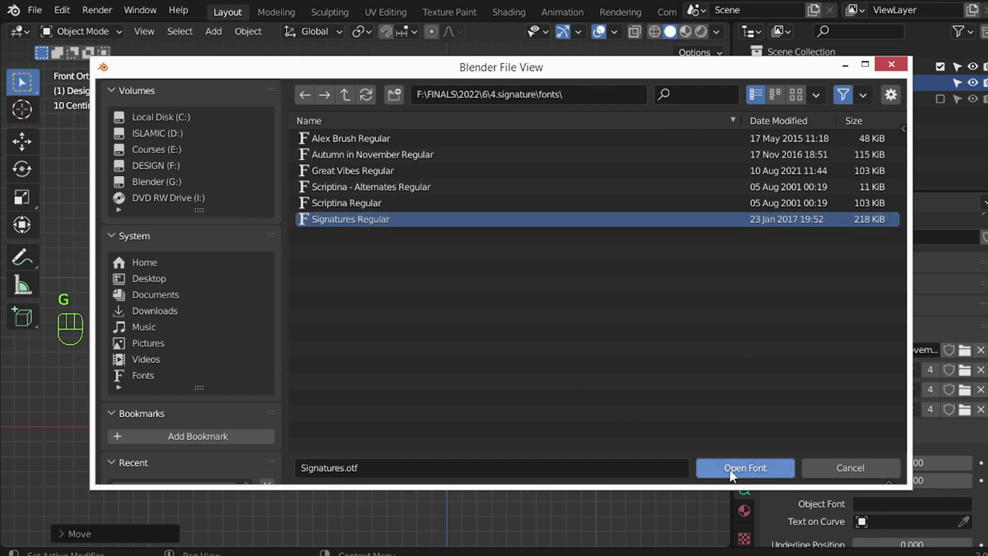
{"action": "left_click_drag", "start_coordinate": [427, 344], "coordinate": [432, 315]}
{"action": "left_click_drag", "start_coordinate": [473, 324], "coordinate": [429, 307]}
{"action": "key", "text": "alt+a"}
{"action": "left_click_drag", "start_coordinate": [420, 265], "coordinate": [431, 177]}
{"action": "left_click_drag", "start_coordinate": [444, 207], "coordinate": [651, 337]}
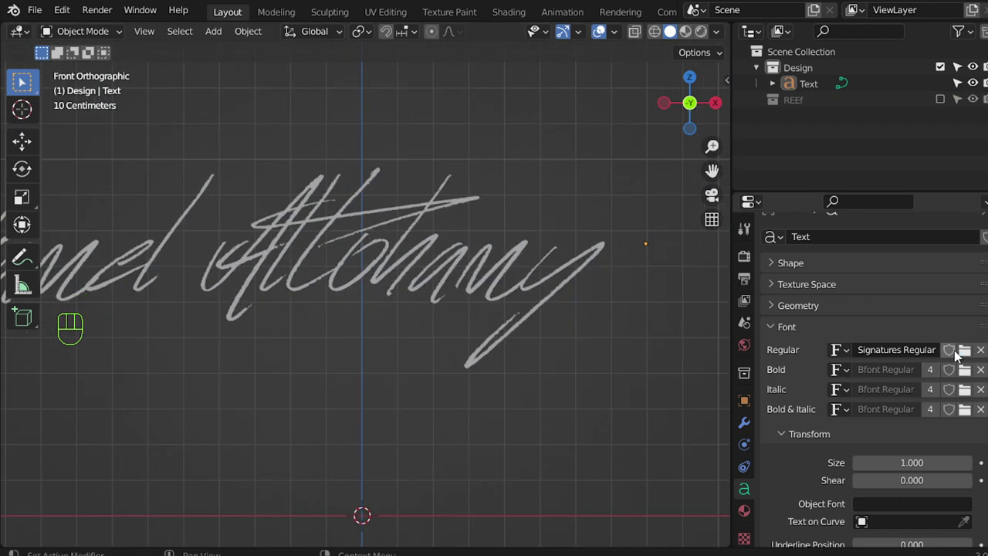
{"action": "left_click_drag", "start_coordinate": [369, 263], "coordinate": [557, 364]}
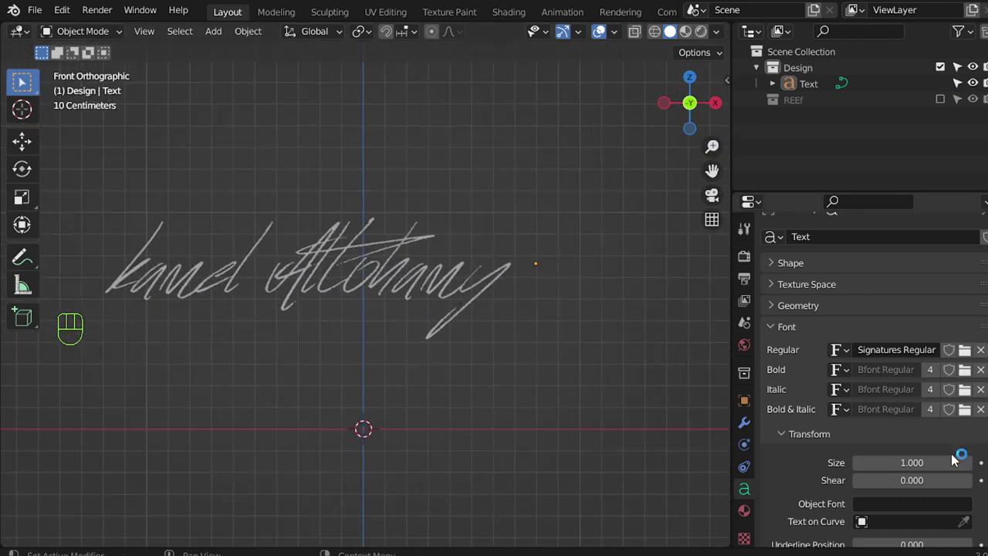
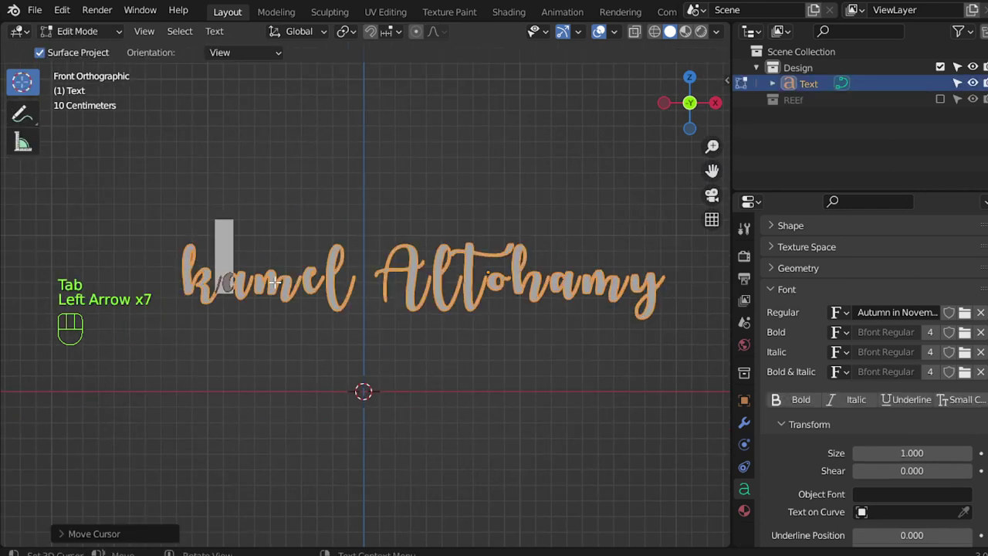
- Edit the signature's lettering in Edit Mode, adding a word before the surname
{"action": "key", "text": "Left"}
{"action": "key", "text": "BackSpace"}
{"action": "key", "text": "shift+k"}
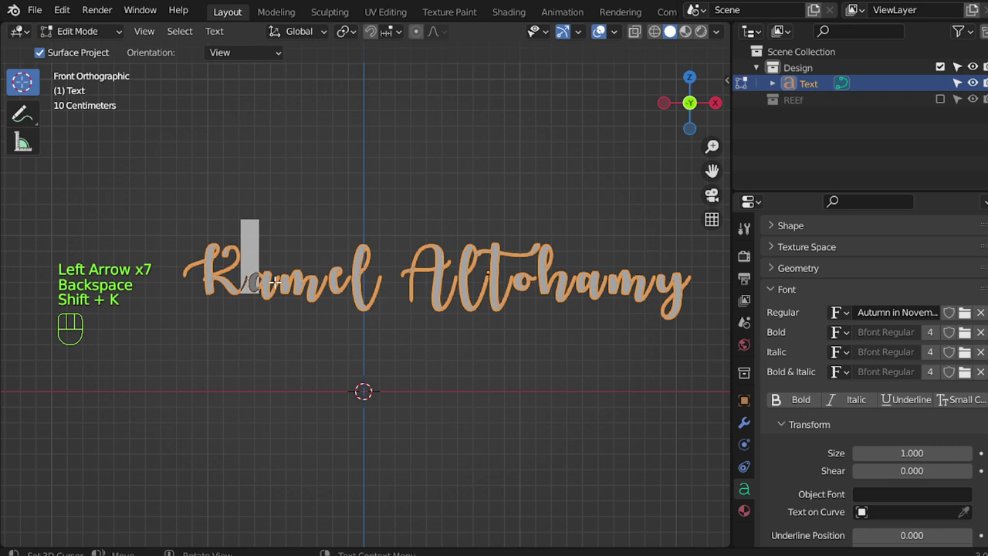
{"action": "key", "text": "Right"}
{"action": "key", "text": "BackSpace"}
{"action": "key", "text": "shift+a"}
{"action": "key", "text": "Tab"}
{"action": "middle_click", "coordinate": [460, 331]}
{"action": "key", "text": "alt+a"}
- Raise the text's Extrude value in Geometry to 0.08 m for 3D letters
{"action": "left_click_drag", "start_coordinate": [517, 318], "coordinate": [428, 339]}
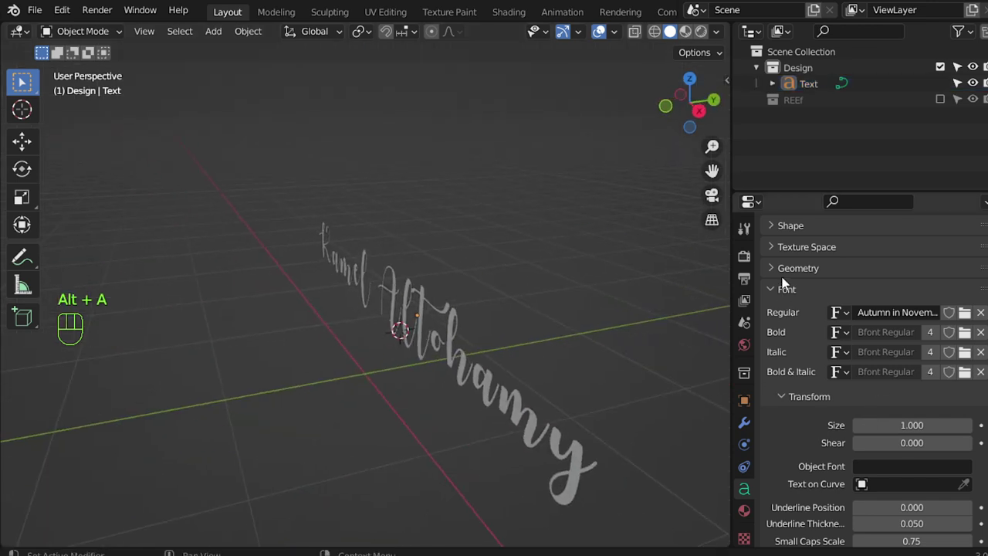
{"action": "left_click", "coordinate": [785, 276]}
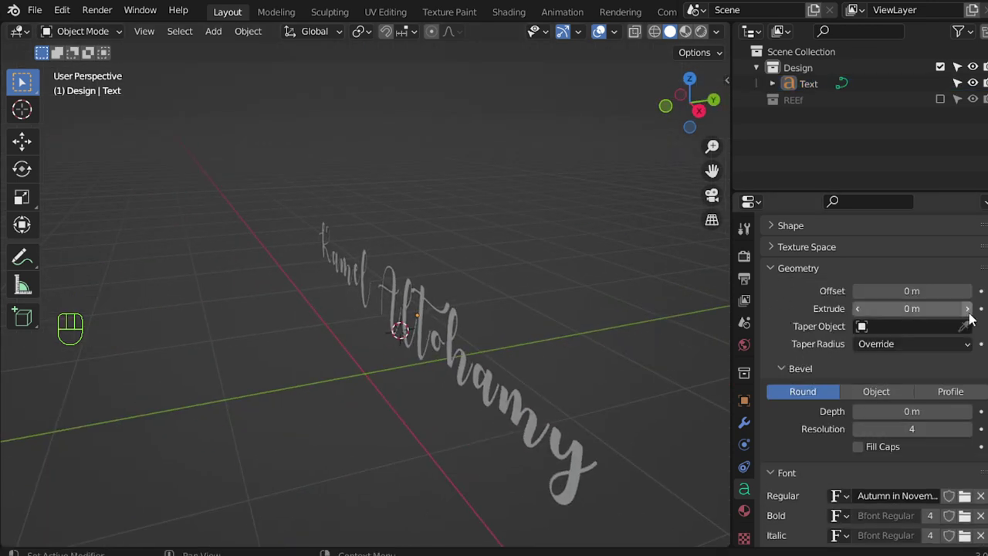
{"action": "left_click", "coordinate": [973, 317]}
{"action": "left_click", "coordinate": [973, 317]}
{"action": "left_click", "coordinate": [973, 317]}
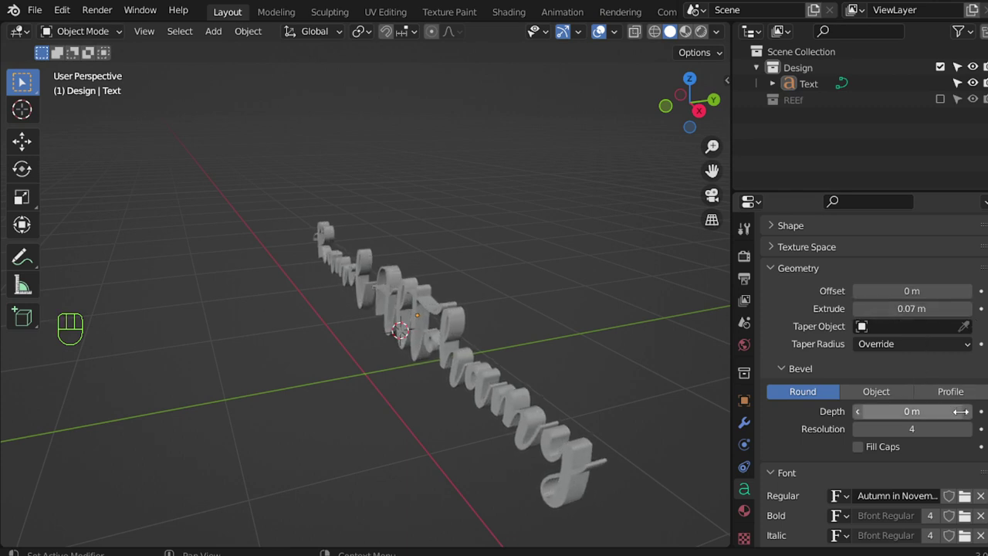
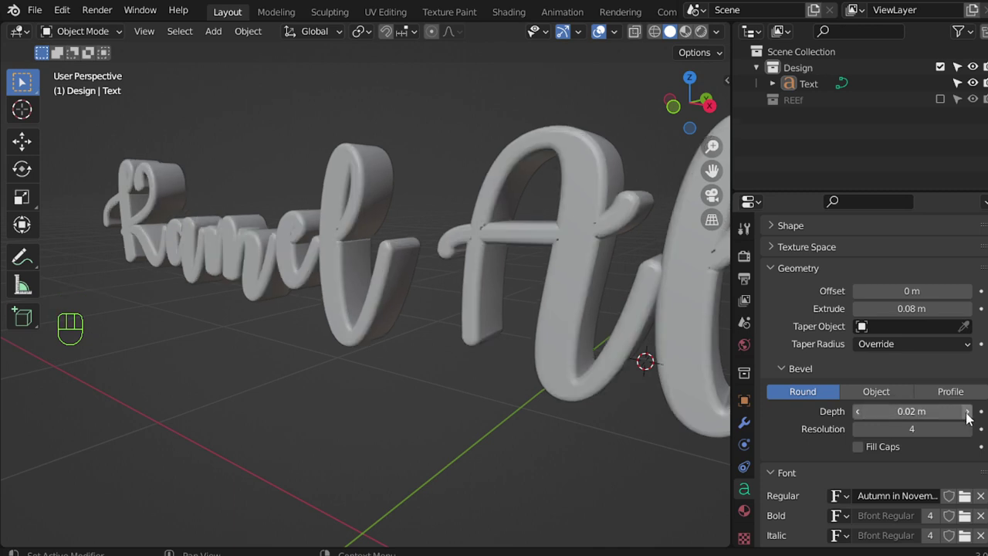
{"action": "key", "text": "alt+a"}
- Orbit around the extruded, beveled letters to inspect their edges up close
{"action": "left_click_drag", "start_coordinate": [461, 308], "coordinate": [465, 366]}
{"action": "left_click_drag", "start_coordinate": [465, 366], "coordinate": [447, 349]}
{"action": "left_click_drag", "start_coordinate": [504, 309], "coordinate": [442, 293]}
{"action": "left_click_drag", "start_coordinate": [368, 283], "coordinate": [418, 307]}
{"action": "left_click_drag", "start_coordinate": [341, 271], "coordinate": [331, 255]}
{"action": "middle_click", "coordinate": [386, 268]}
{"action": "left_click_drag", "start_coordinate": [390, 206], "coordinate": [386, 173]}
{"action": "left_click_drag", "start_coordinate": [394, 253], "coordinate": [394, 257]}
{"action": "middle_click", "coordinate": [386, 341]}
{"action": "left_click_drag", "start_coordinate": [382, 386], "coordinate": [365, 270]}
{"action": "left_click", "coordinate": [370, 317]}
{"action": "middle_click", "coordinate": [390, 275]}
{"action": "left_click", "coordinate": [382, 279]}
{"action": "middle_click", "coordinate": [378, 280]}
{"action": "middle_click", "coordinate": [315, 262]}
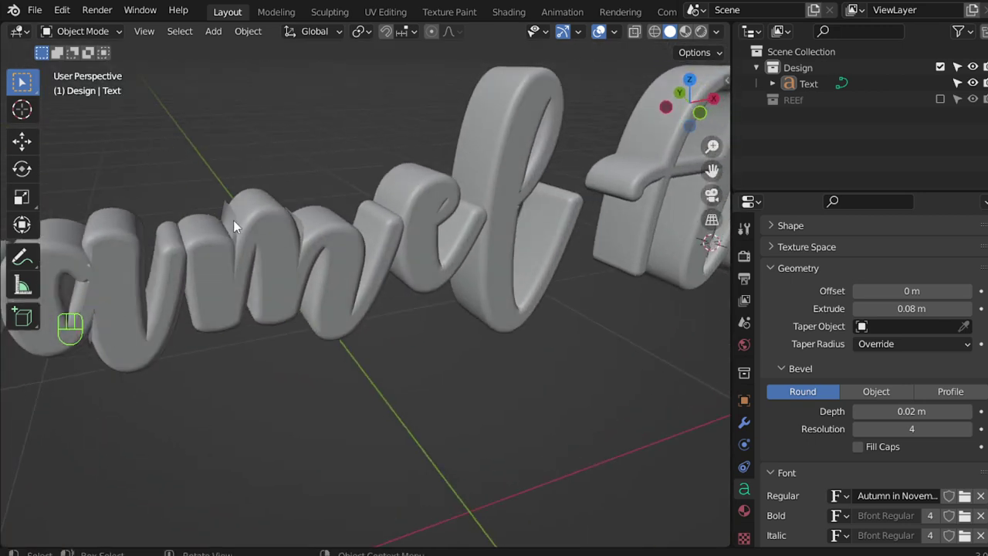
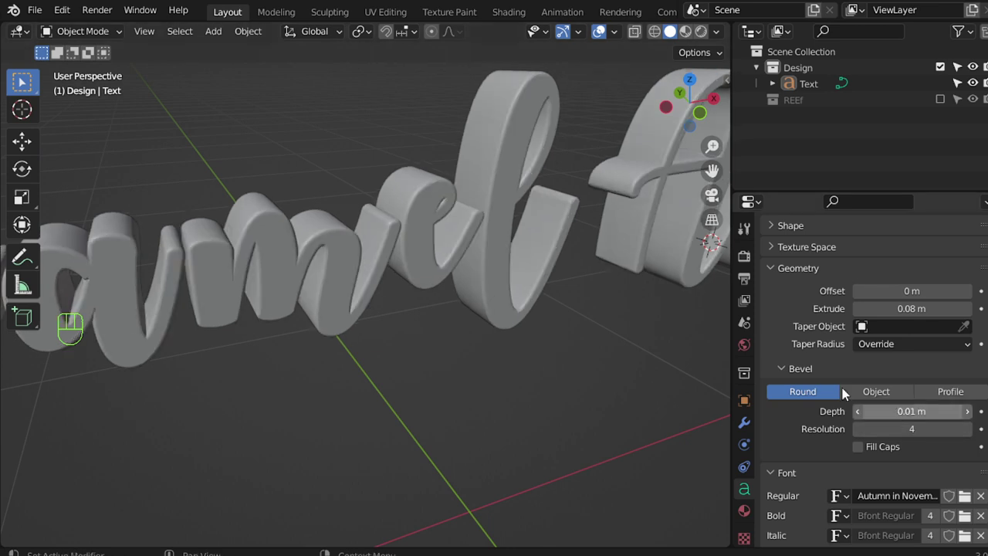
- Reduce the Bevel Depth to 0.01 m and return to the front view
{"action": "left_click_drag", "start_coordinate": [393, 264], "coordinate": [392, 316]}
{"action": "key", "text": "alt+a"}
{"action": "left_click_drag", "start_coordinate": [504, 327], "coordinate": [377, 309]}
{"action": "middle_click", "coordinate": [388, 332]}
{"action": "key", "text": "KP_1"}
{"action": "left_click_drag", "start_coordinate": [489, 326], "coordinate": [509, 368]}
{"action": "middle_click", "coordinate": [489, 339]}
{"action": "middle_click", "coordinate": [454, 300]}
{"action": "key", "text": "shift+c"}
- Add a plane and stretch it along the X axis as the BG backdrop floor
{"action": "key", "text": "shift+a"}
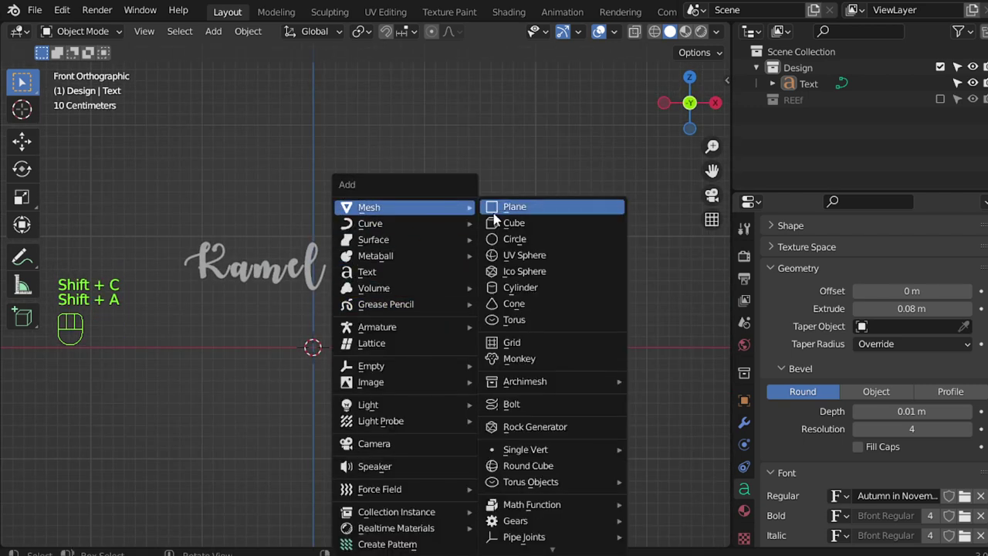
{"action": "middle_click", "coordinate": [482, 340]}
{"action": "key", "text": "s"}
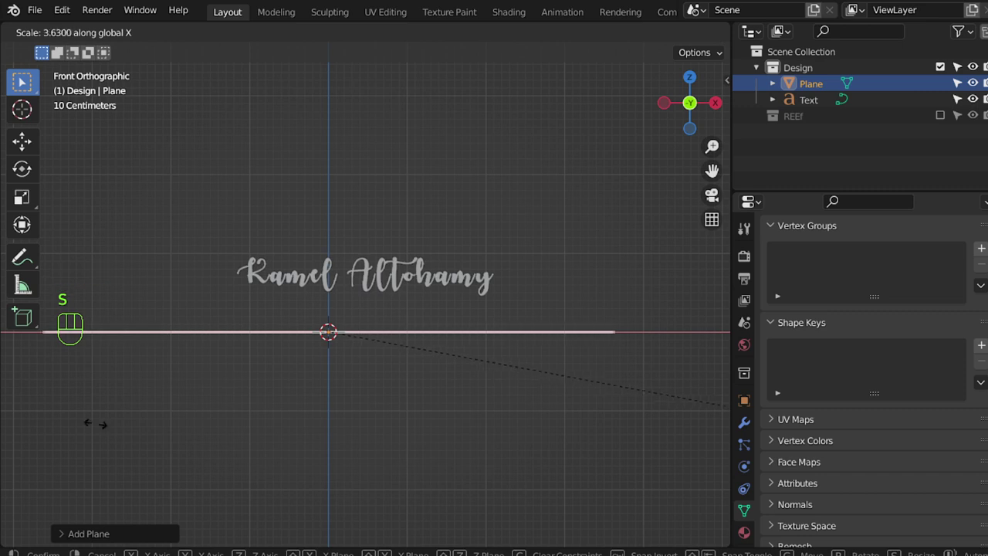
{"action": "middle_click", "coordinate": [260, 379]}
{"action": "left_click_drag", "start_coordinate": [208, 417], "coordinate": [159, 421]}
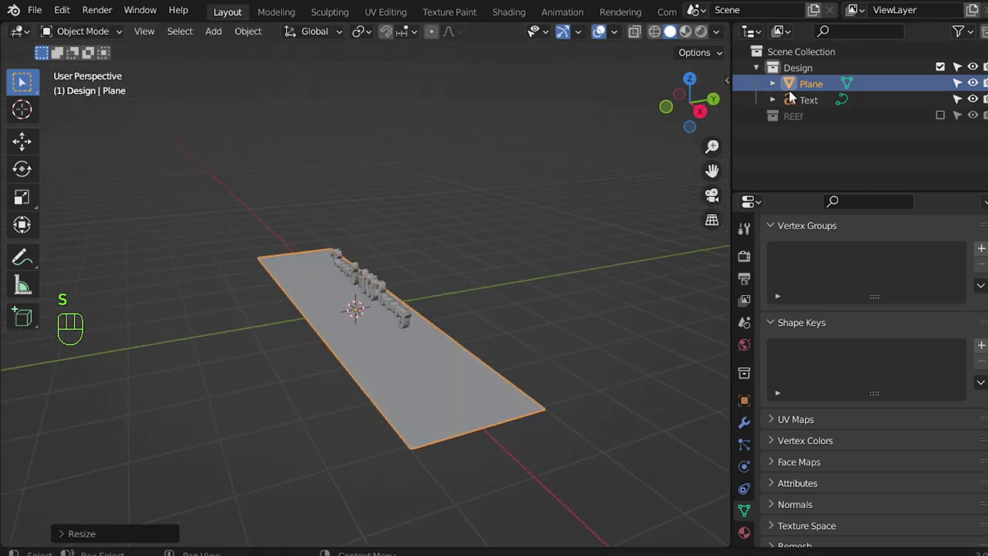
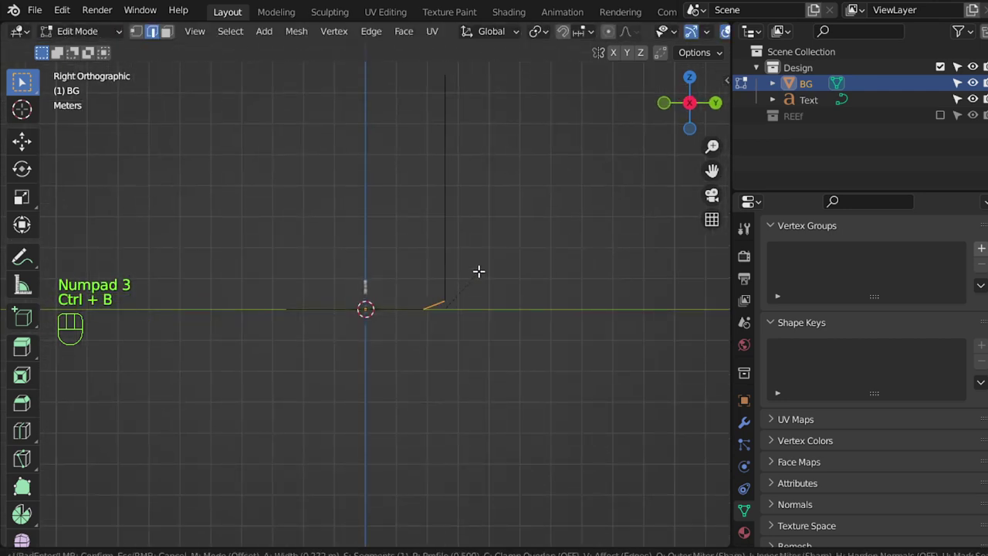
- Extrude the back edge up into a wall and bevel the corner with several segments
{"action": "key", "text": "Tab"}
{"action": "key", "text": "ctrl+a"}
{"action": "key", "text": "Tab"}
{"action": "key", "text": "ctrl+b"}
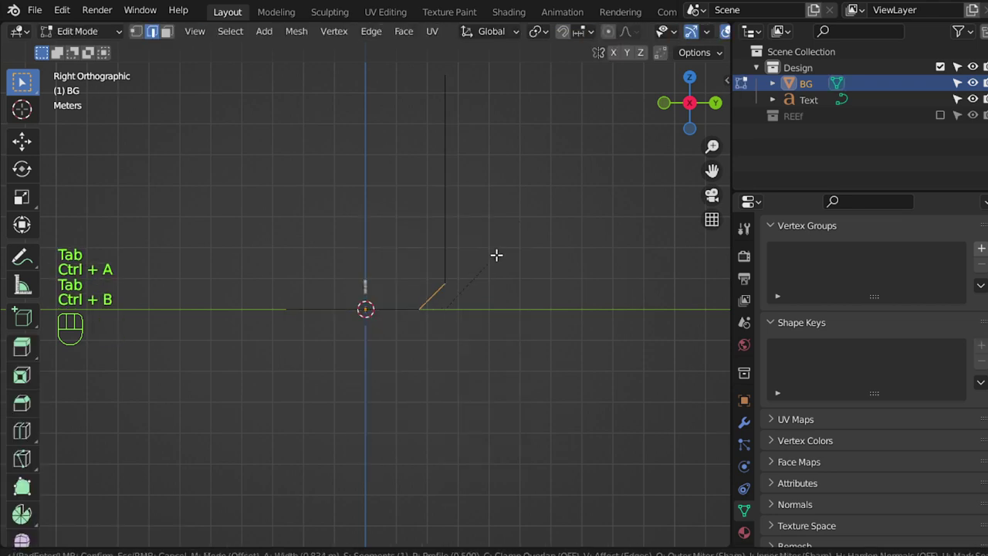
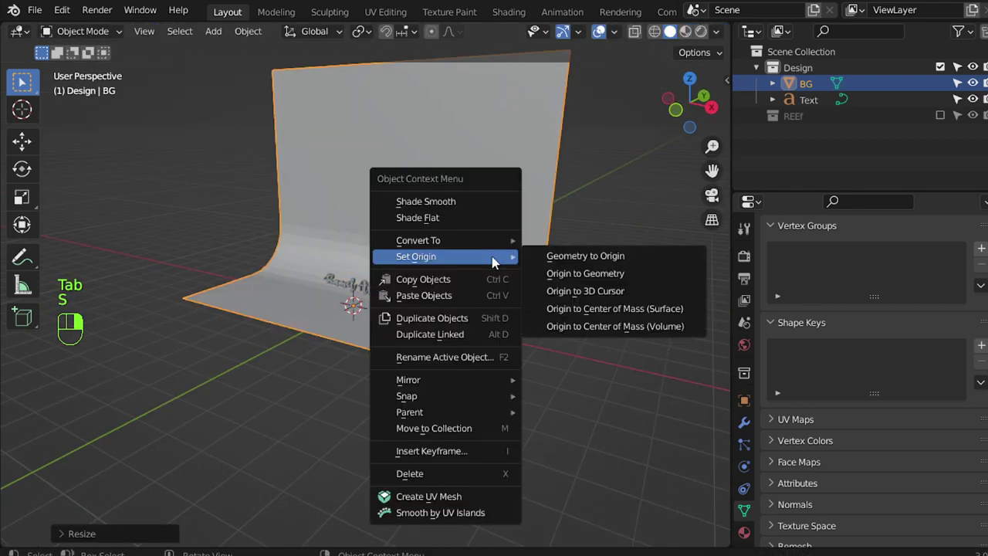
- Create a new material named bg on the BG backdrop with a white base colour
{"action": "middle_click", "coordinate": [440, 222]}
{"action": "middle_click", "coordinate": [366, 260]}
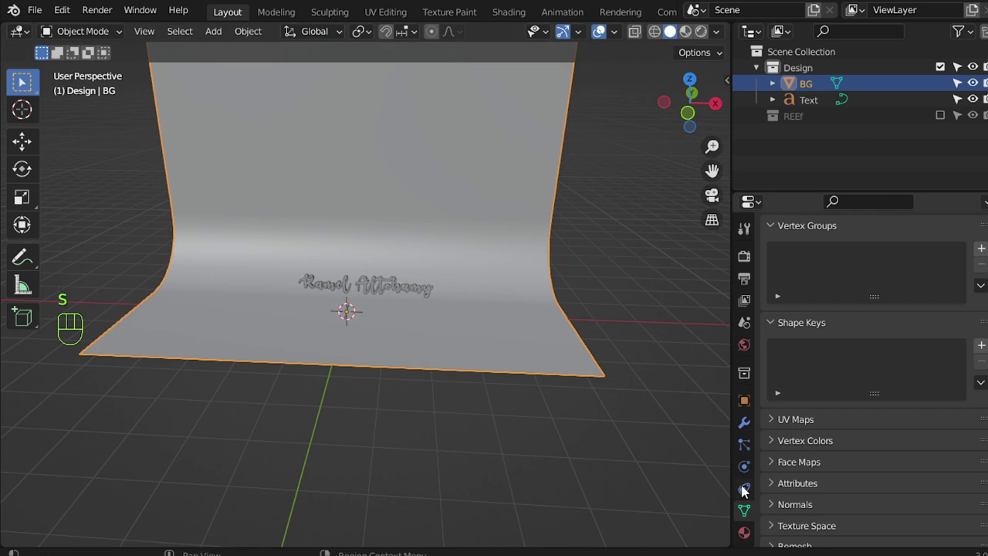
{"action": "left_click", "coordinate": [741, 531]}
{"action": "left_click", "coordinate": [860, 324]}
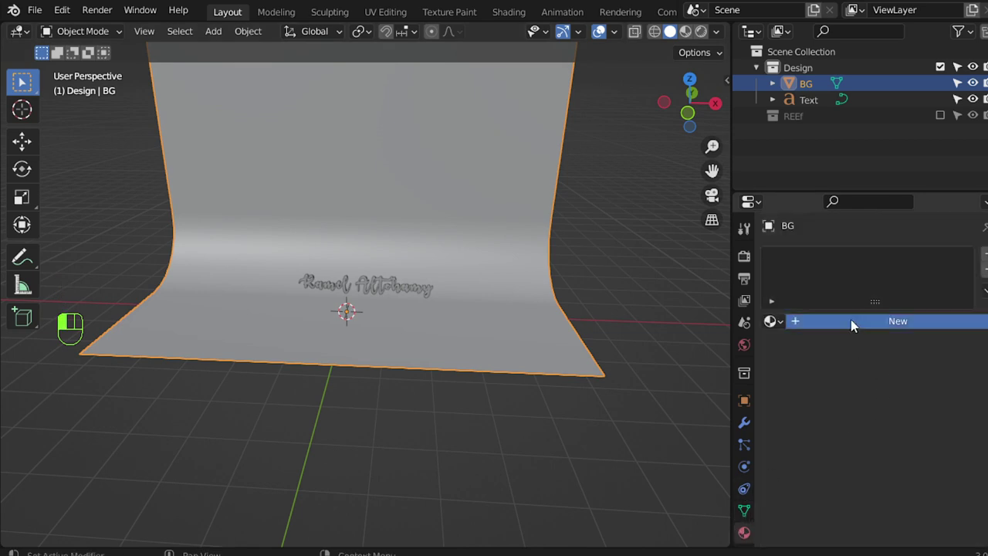
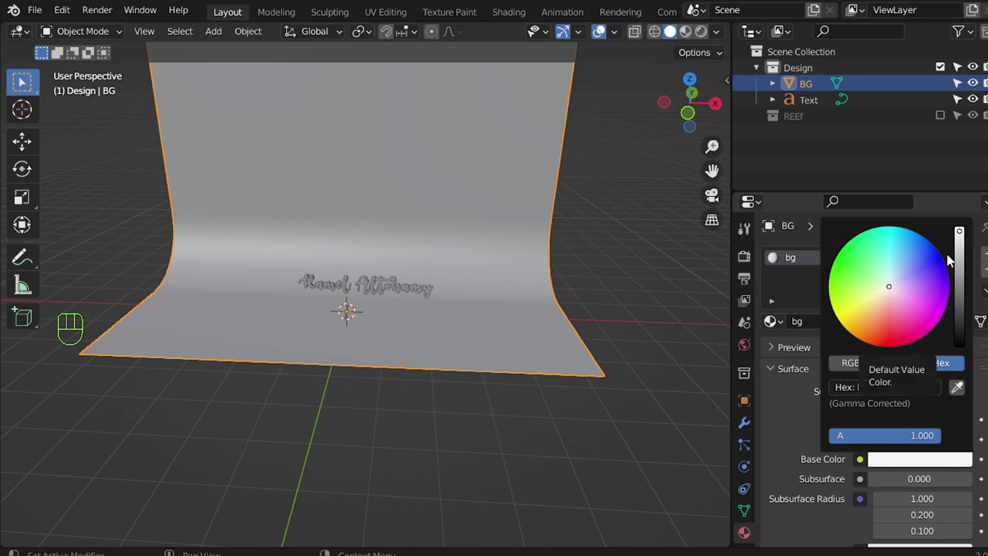
- Give the signature text its own material with orange base colour E76418
{"action": "middle_click", "coordinate": [450, 266]}
{"action": "left_click", "coordinate": [429, 281]}
{"action": "left_click_drag", "start_coordinate": [856, 319], "coordinate": [856, 332]}
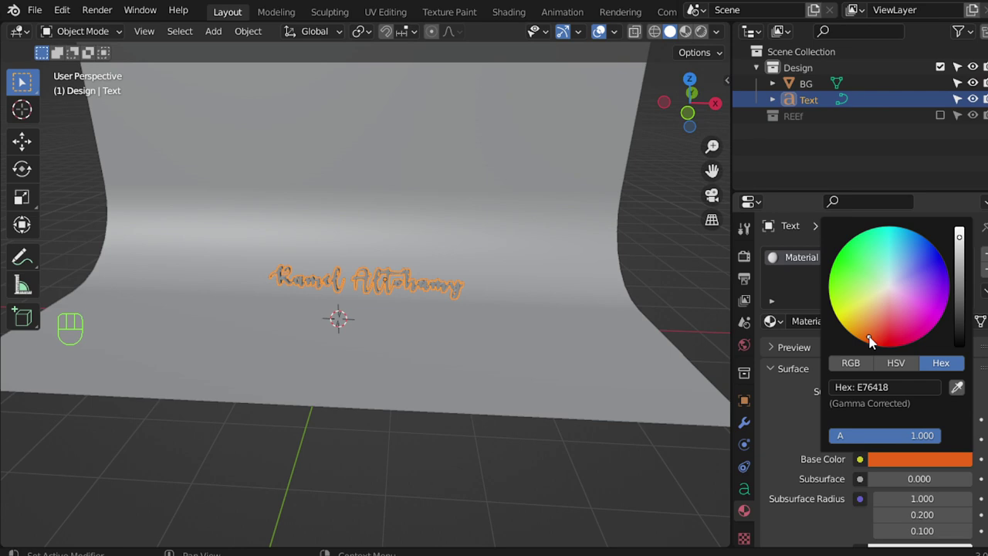
{"action": "left_click", "coordinate": [796, 435]}
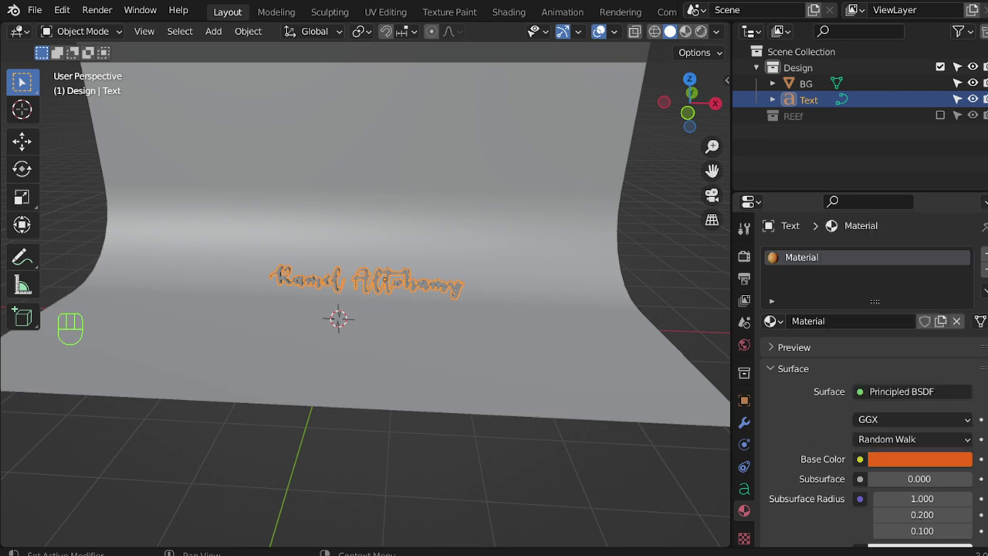
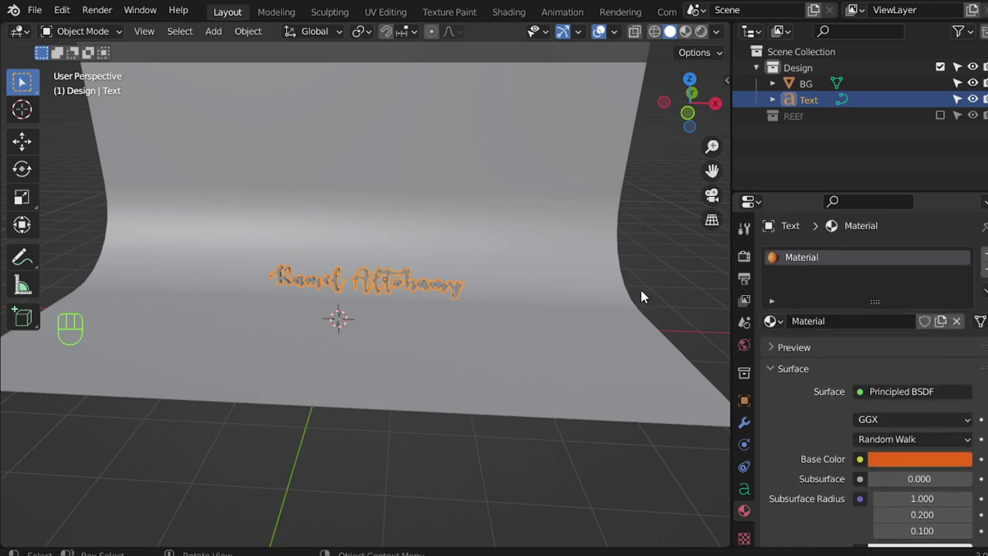
{"action": "middle_click", "coordinate": [412, 266]}
{"action": "key", "text": "KP_1"}
- Add a camera aligned to the front view and look through it
{"action": "left_click_drag", "start_coordinate": [404, 259], "coordinate": [406, 272]}
{"action": "key", "text": "alt+a"}
{"action": "key", "text": "shift+a"}
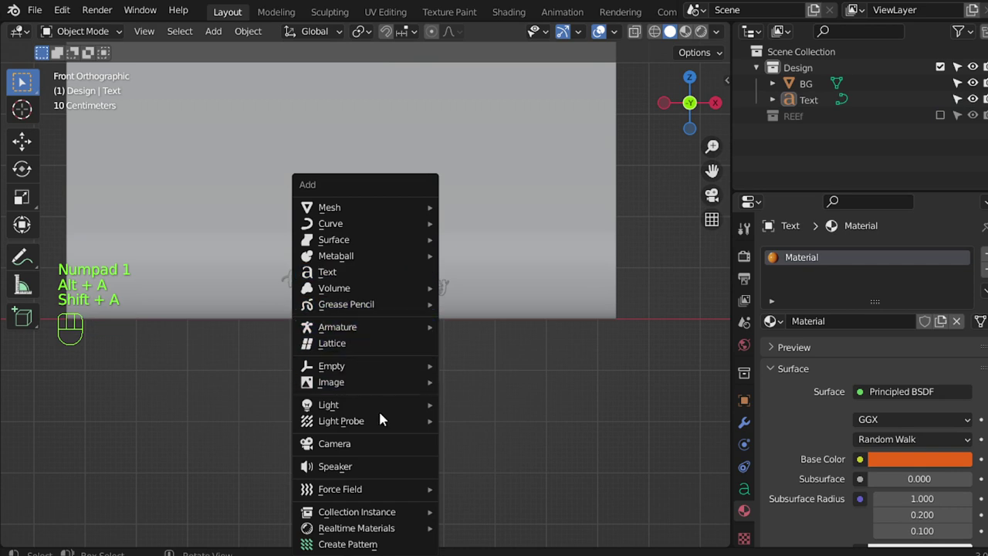
{"action": "key", "text": "ctrl+alt+KP_0"}
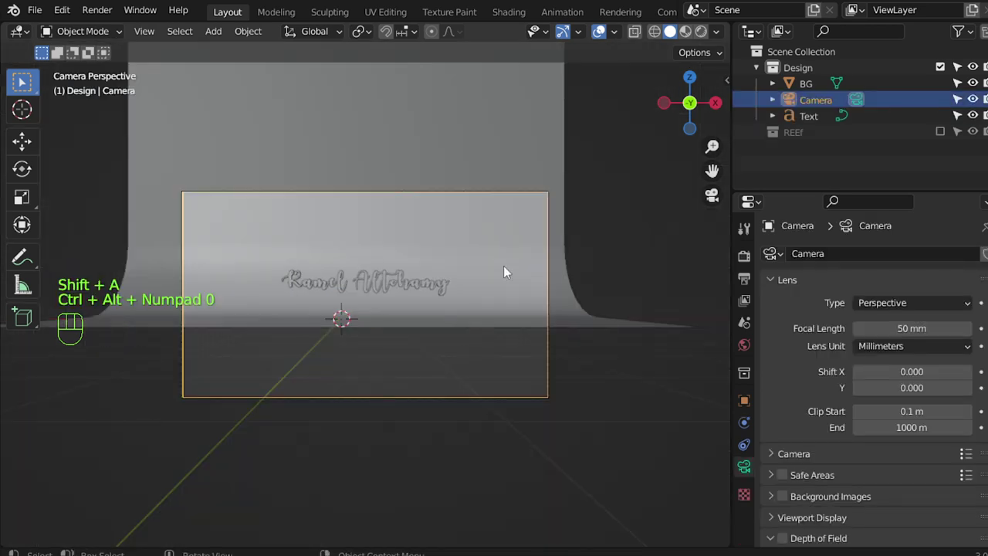
{"action": "key", "text": "n"}
{"action": "left_click_drag", "start_coordinate": [725, 156], "coordinate": [696, 239]}
{"action": "left_click", "coordinate": [641, 271]}
- Move the camera closer along one axis to frame the signature against the backdrop
{"action": "key", "text": "n"}
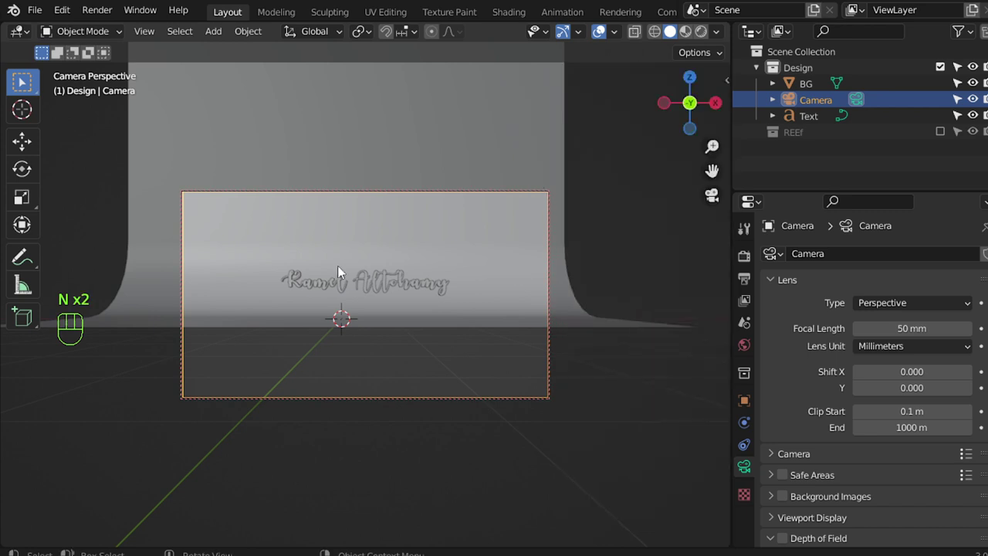
{"action": "left_click_drag", "start_coordinate": [432, 250], "coordinate": [809, 382]}
{"action": "left_click_drag", "start_coordinate": [402, 298], "coordinate": [413, 347]}
{"action": "middle_click", "coordinate": [425, 313]}
{"action": "left_click_drag", "start_coordinate": [439, 294], "coordinate": [431, 276]}
{"action": "middle_click", "coordinate": [440, 306]}
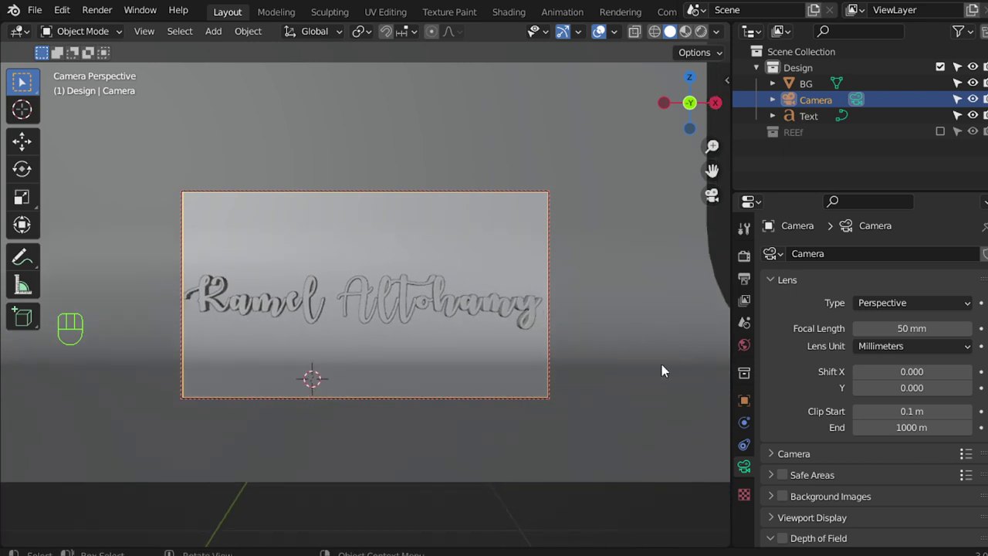
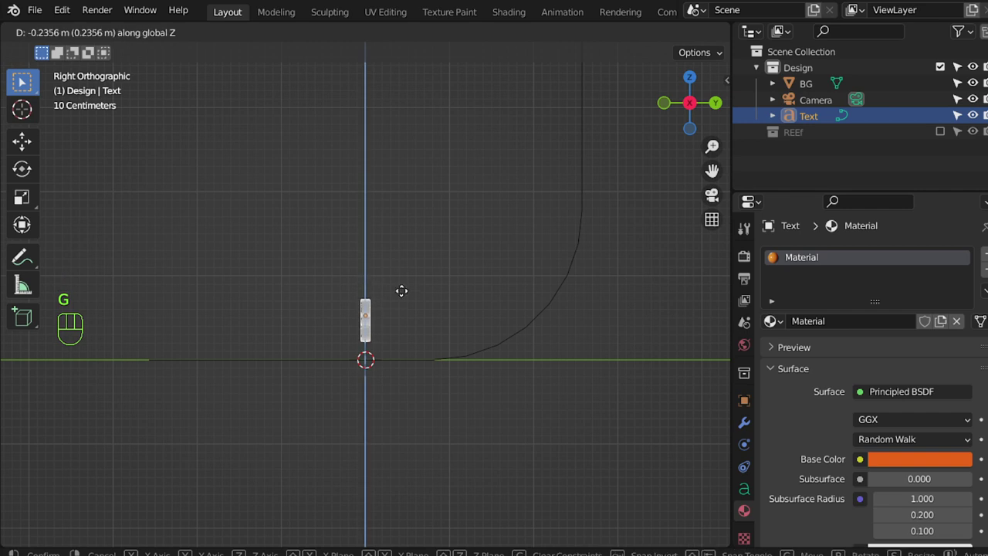
- Lower the text about 0.24 m on Z and check the framing through the camera
{"action": "left_click_drag", "start_coordinate": [412, 365], "coordinate": [475, 370]}
{"action": "key", "text": "KP_0"}
{"action": "key", "text": "z"}
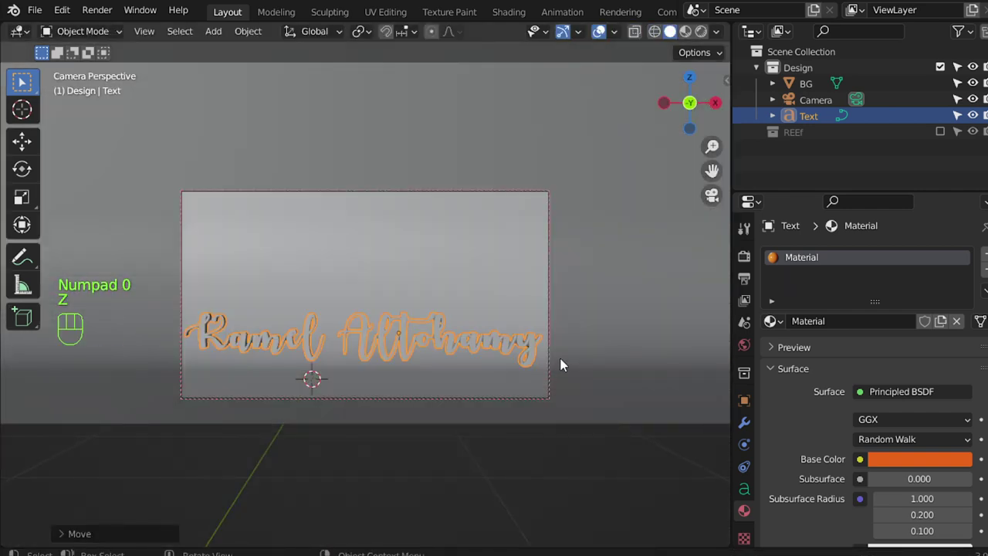
{"action": "key", "text": "KP_0"}
{"action": "key", "text": "KP_1"}
{"action": "middle_click", "coordinate": [562, 320]}
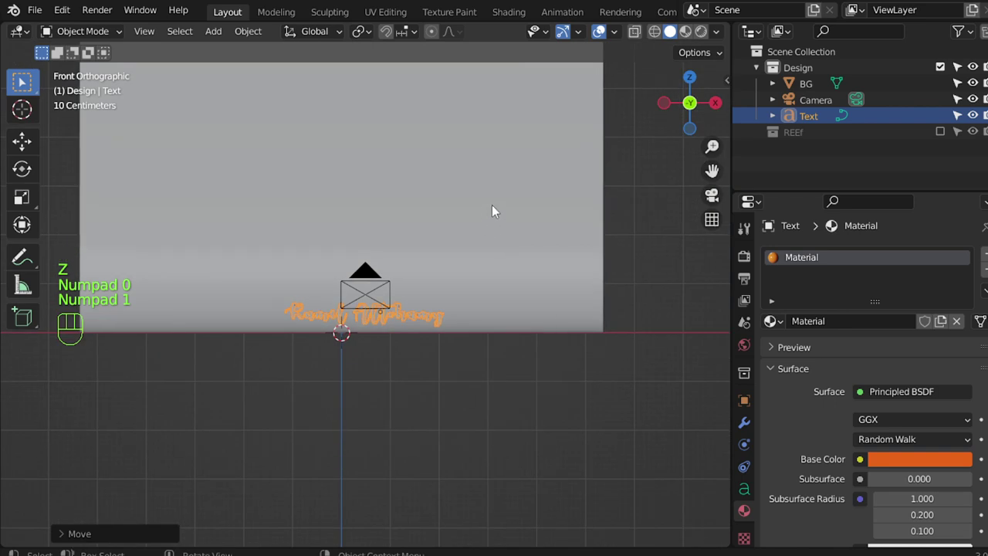
- Add a warm point light above the signature at 150 W and check it through the camera
{"action": "key", "text": "shift+a"}
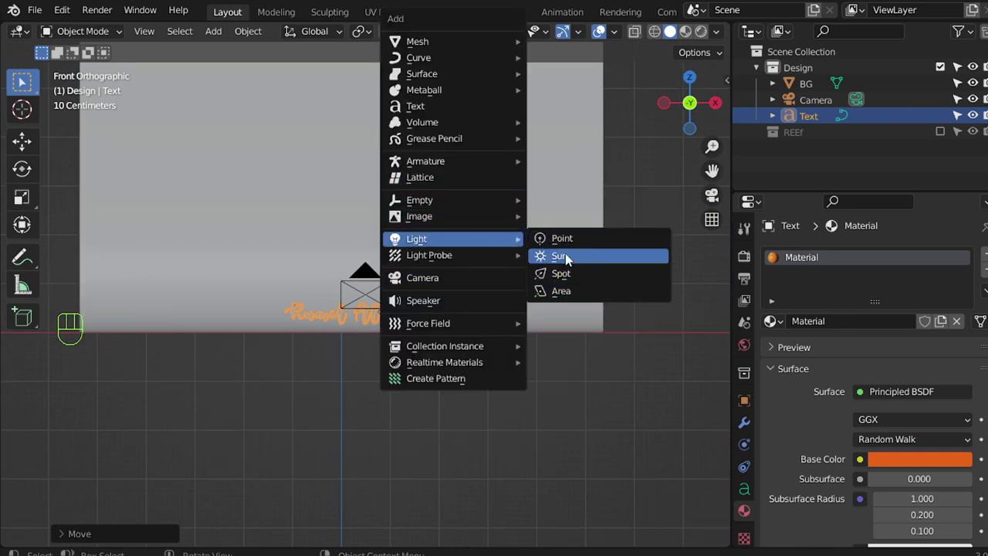
{"action": "middle_click", "coordinate": [546, 304]}
{"action": "key", "text": "KP_7"}
{"action": "key", "text": "g"}
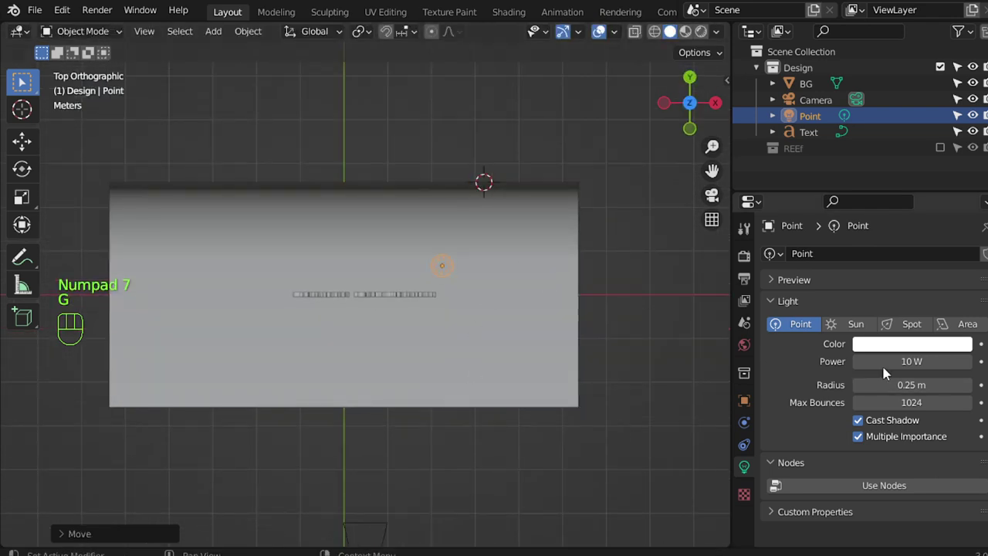
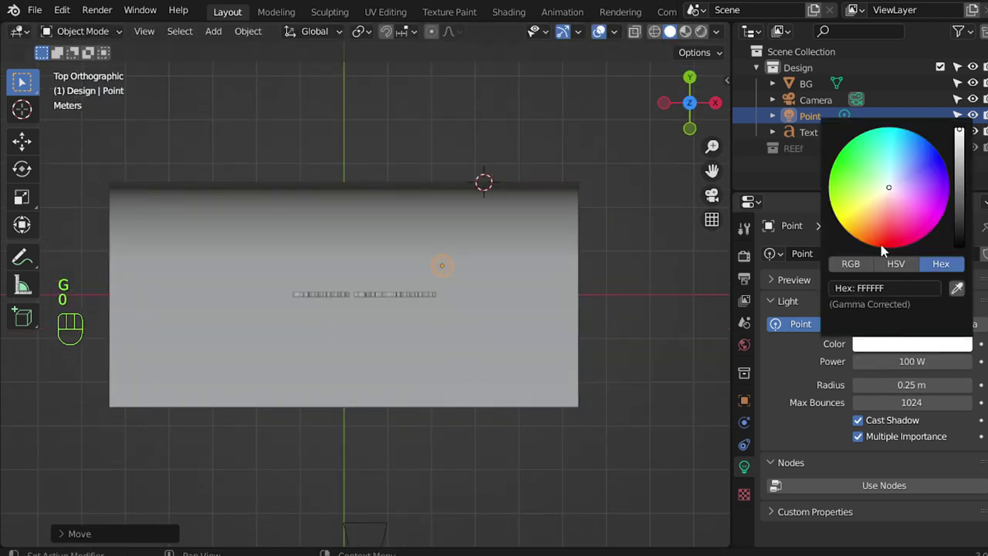
{"action": "key", "text": "KP_0"}
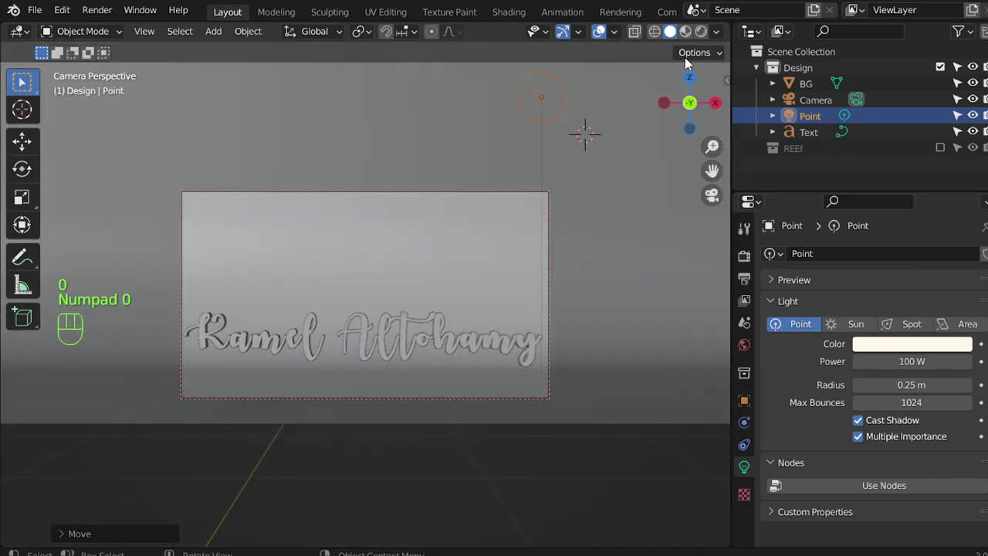
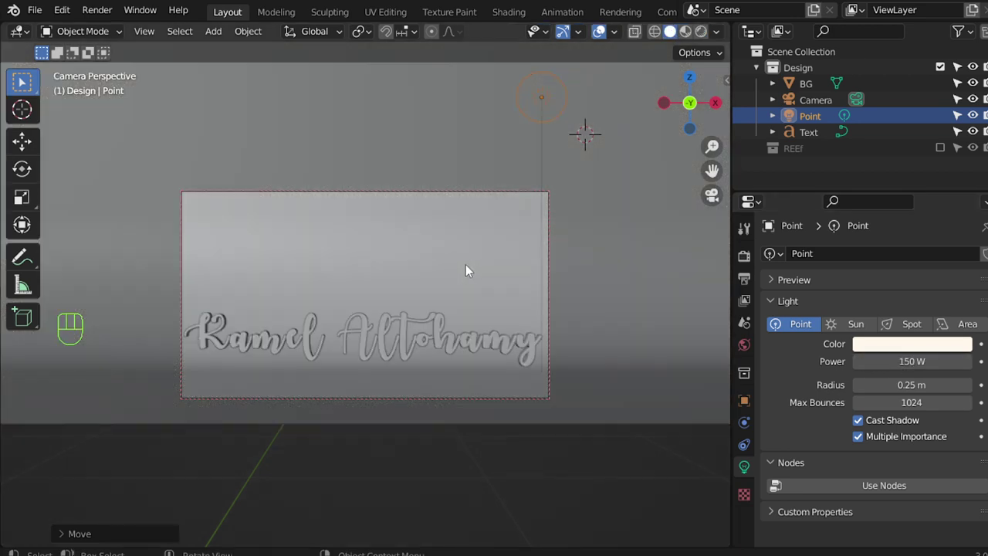
{"action": "key", "text": "KP_0"}
- Add a 2 m, 50 W area light angled at the text and preview with rendered shading
{"action": "key", "text": "KP_1"}
{"action": "key", "text": "shift+a"}
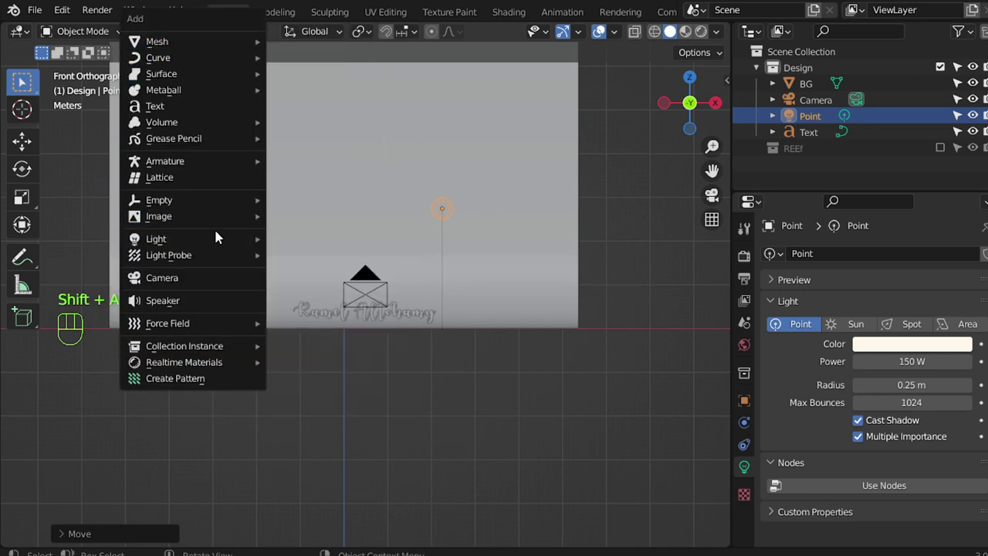
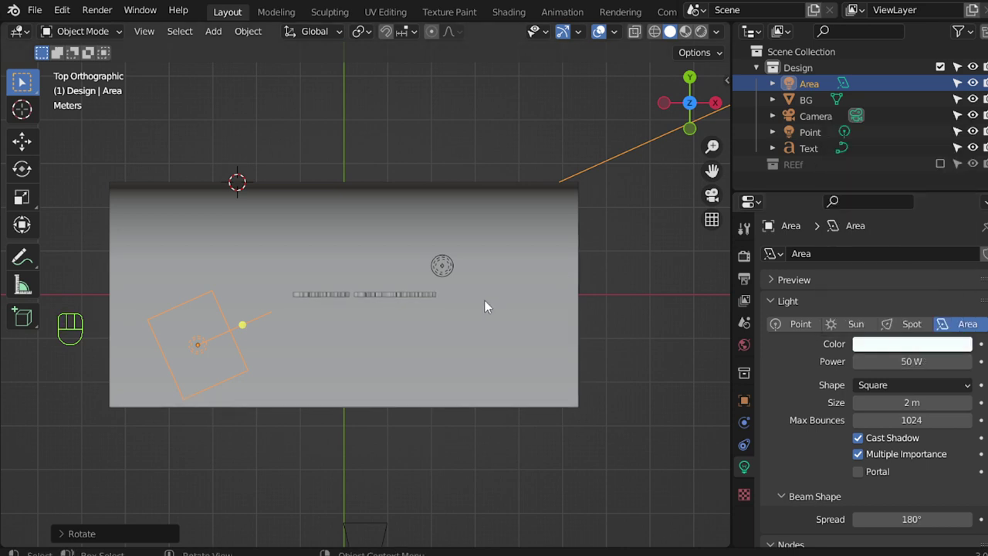
{"action": "key", "text": "KP_0"}
- Select the signature text and set its material Base Color to a dark teal
{"action": "left_click", "coordinate": [618, 234]}
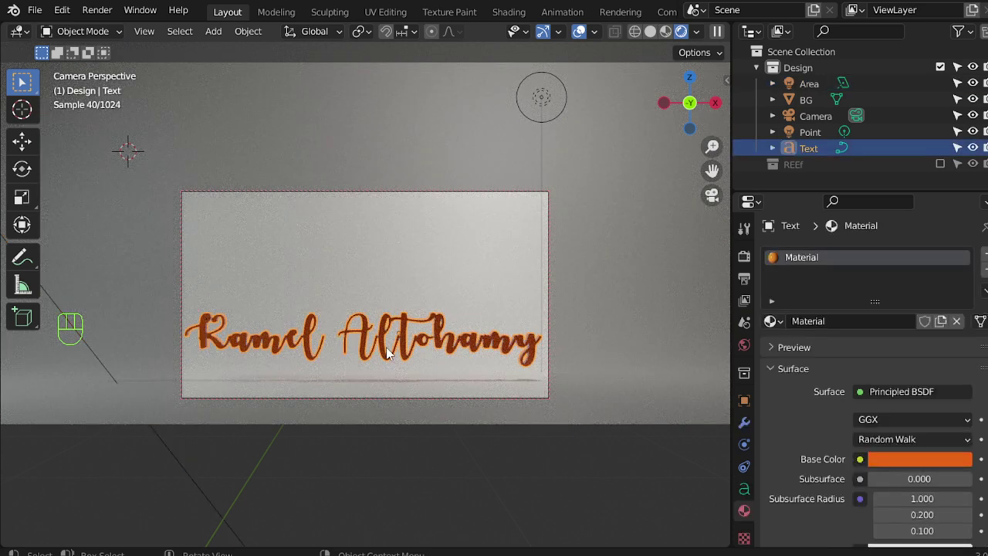
{"action": "left_click_drag", "start_coordinate": [930, 462], "coordinate": [948, 395]}
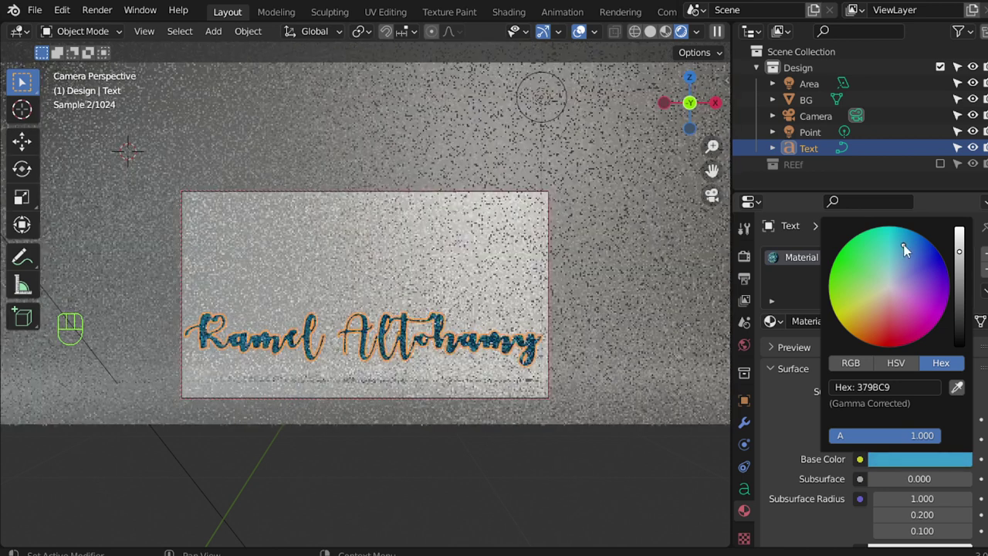
{"action": "key", "text": "alt+a"}
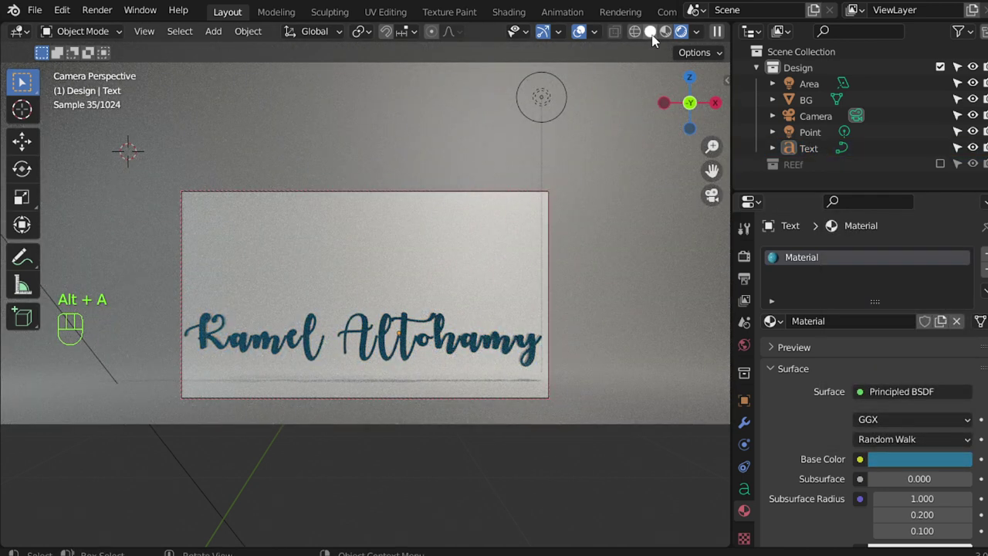
{"action": "key", "text": "KP_0"}
- Add area light Area.001, move and rotate it toward the signature, then check through the camera
{"action": "key", "text": "KP_7"}
{"action": "left_click_drag", "start_coordinate": [443, 329], "coordinate": [432, 303]}
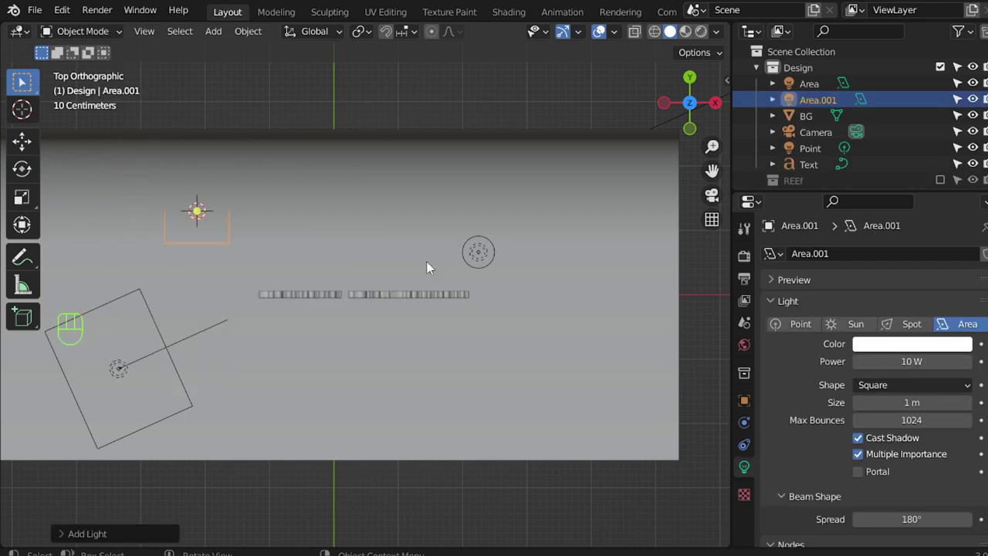
{"action": "key", "text": "KP_1"}
{"action": "key", "text": "g"}
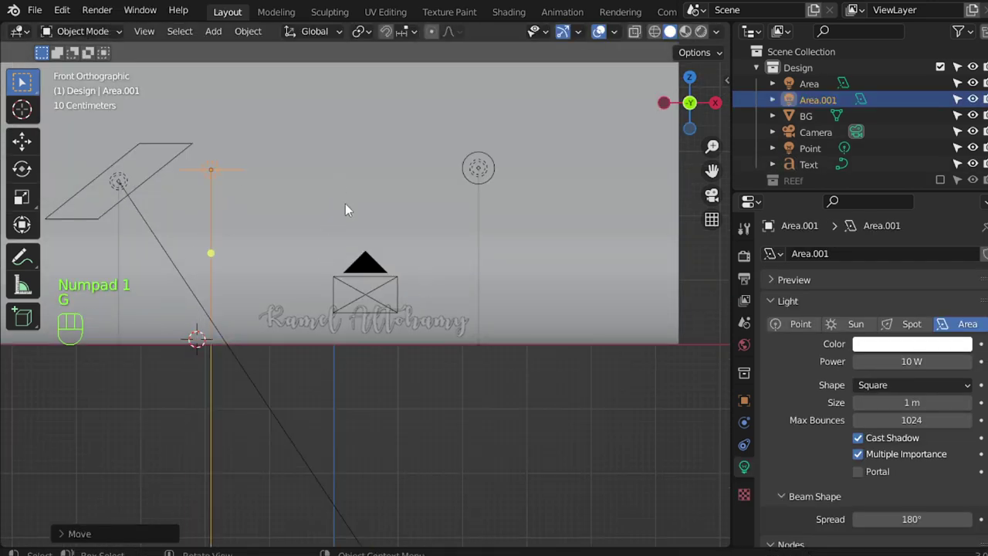
{"action": "key", "text": "r"}
{"action": "key", "text": "KP_7"}
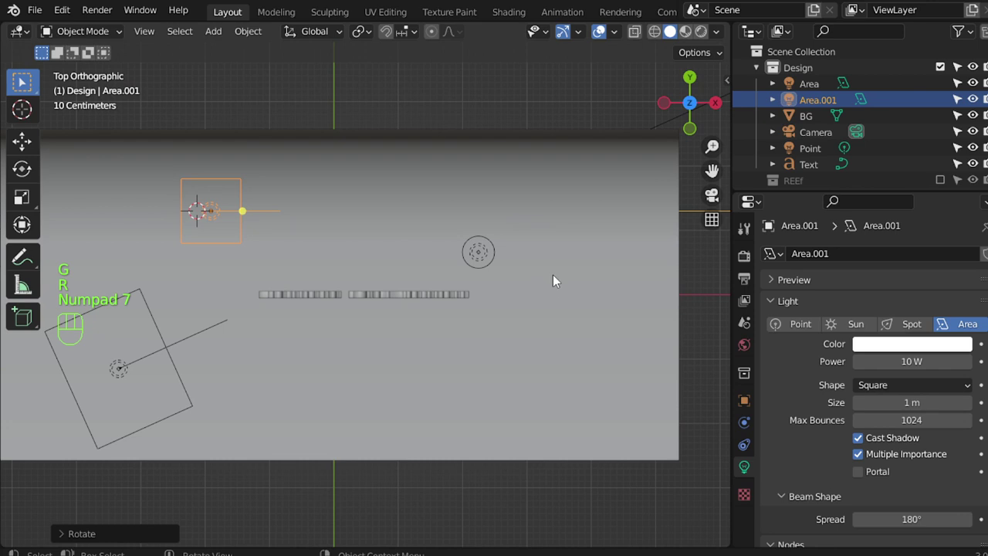
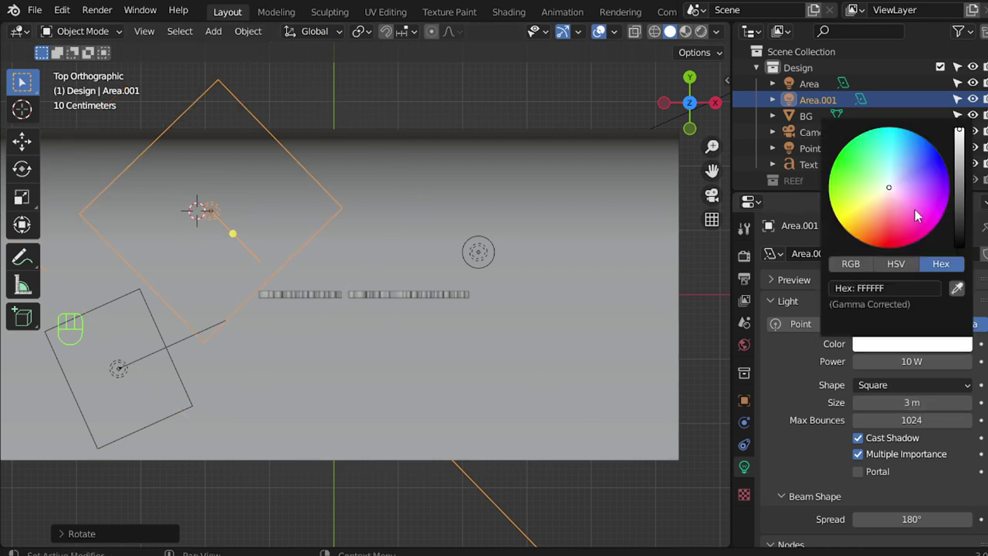
{"action": "key", "text": "KP_0"}
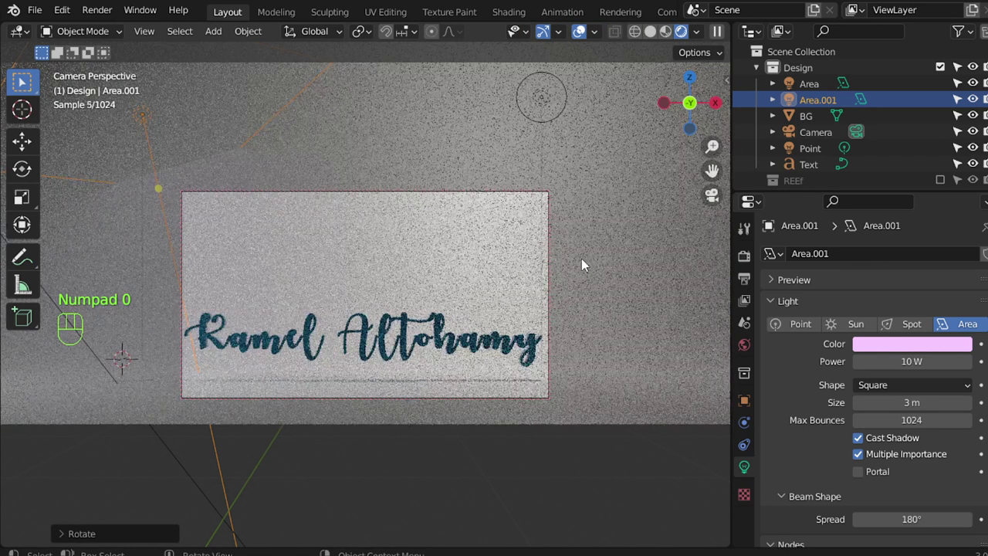
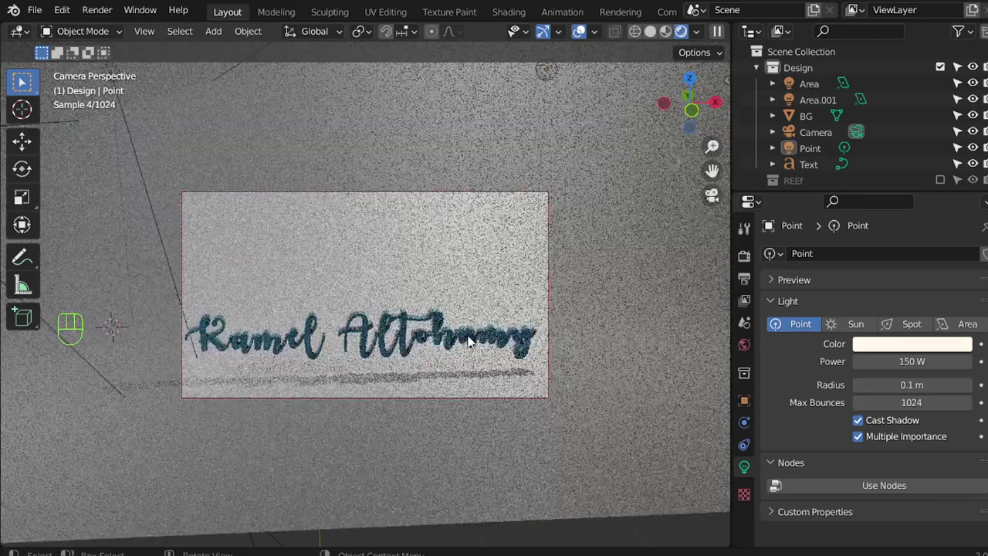
- Orbit the view around the teal signature to inspect the lighting and shadows
{"action": "left_click_drag", "start_coordinate": [465, 344], "coordinate": [455, 340]}
{"action": "left_click_drag", "start_coordinate": [446, 352], "coordinate": [446, 324]}
{"action": "middle_click", "coordinate": [449, 325]}
{"action": "middle_click", "coordinate": [453, 341]}
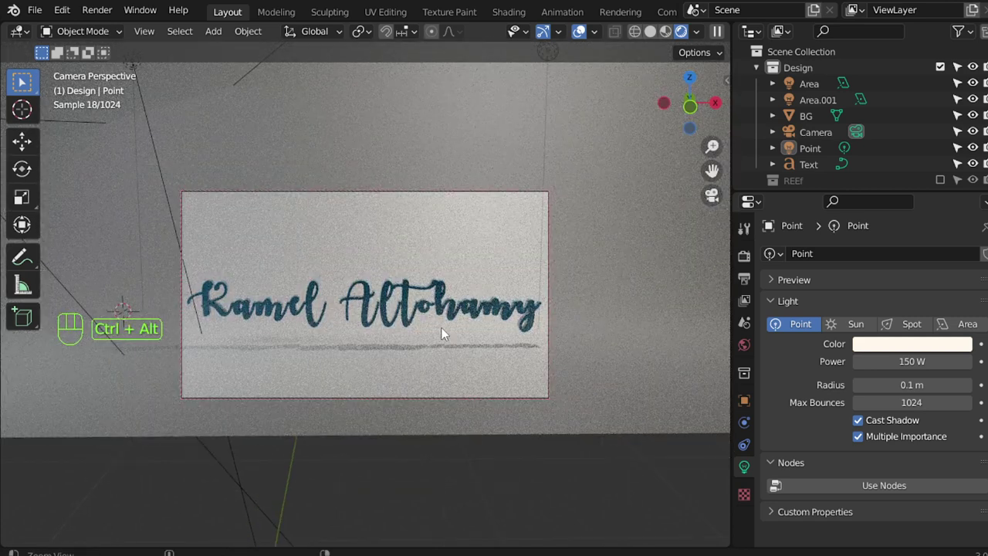
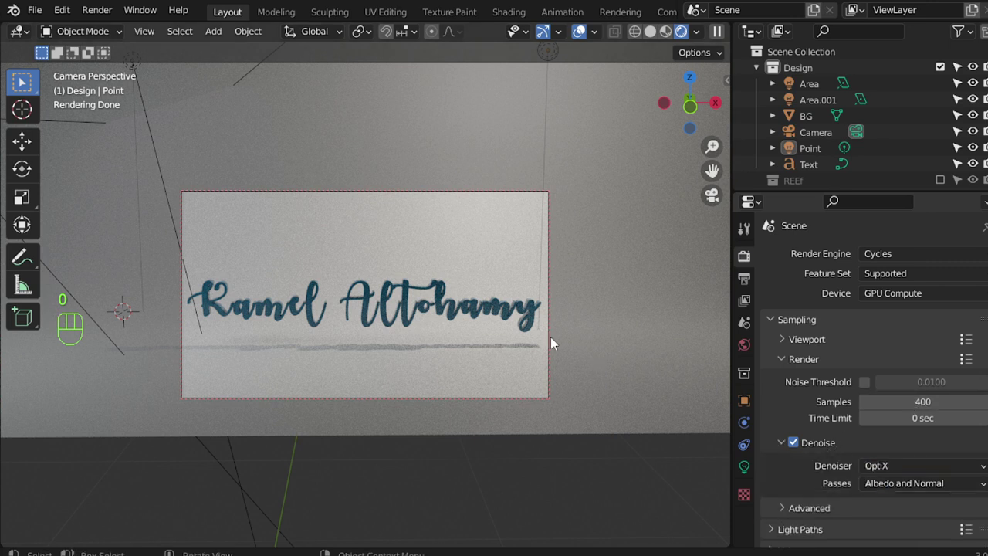
- Save the project and start the final Cycles render of the signature
{"action": "key", "text": "ctrl+s"}
{"action": "key", "text": "F12"}
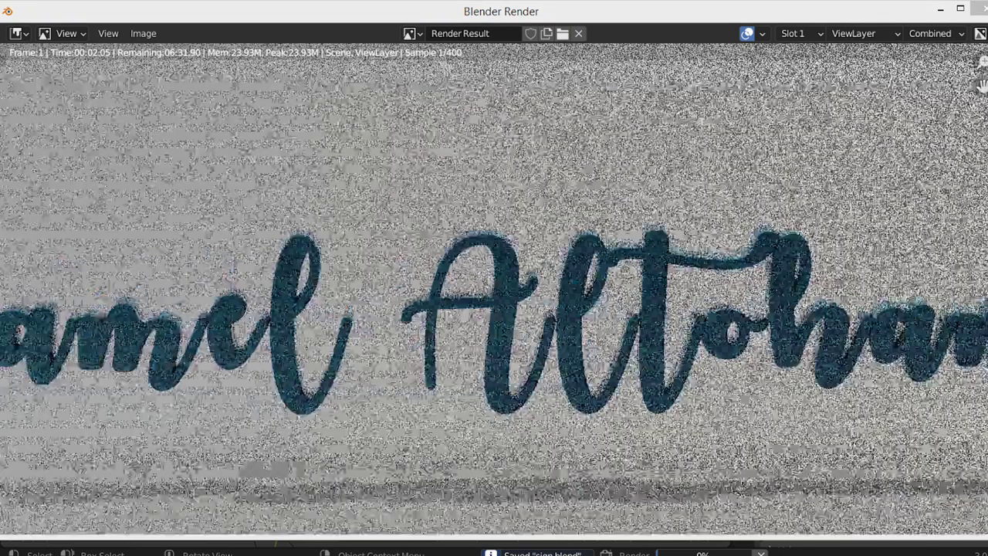